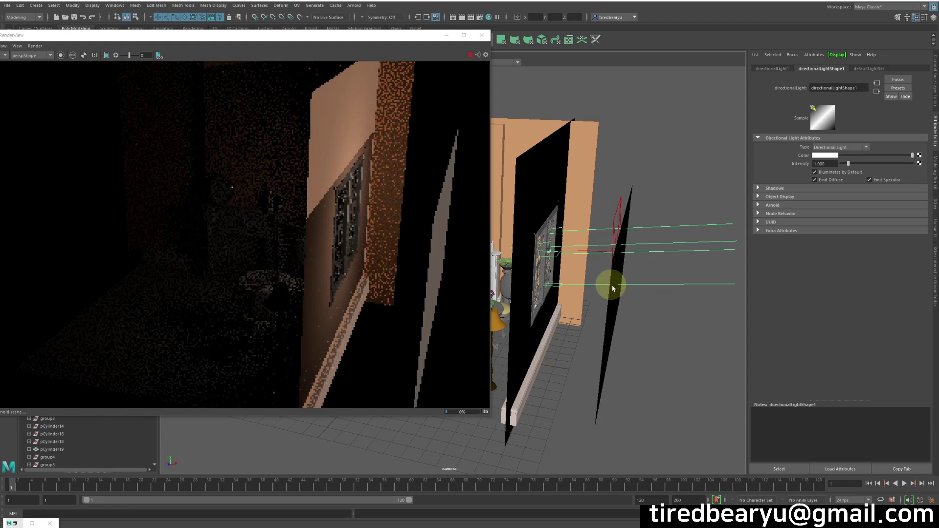
Select the wall plane and tumble the camera back to frame the whole room
click(622, 311)
click(607, 331)
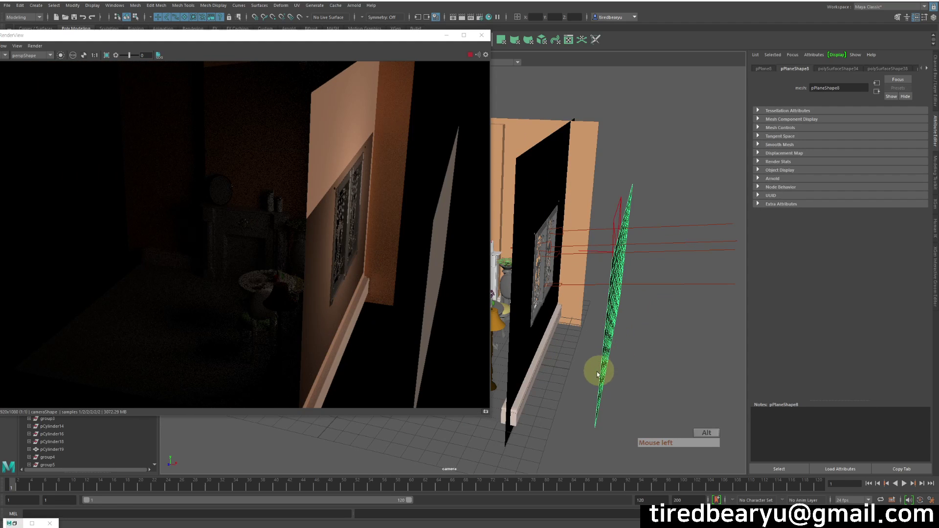
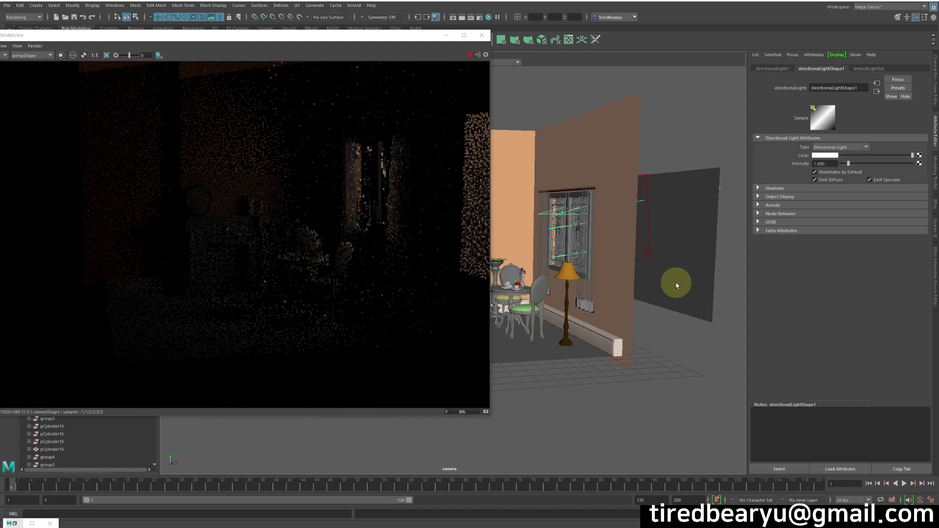
drag(678, 284, 695, 240)
drag(694, 254, 753, 245)
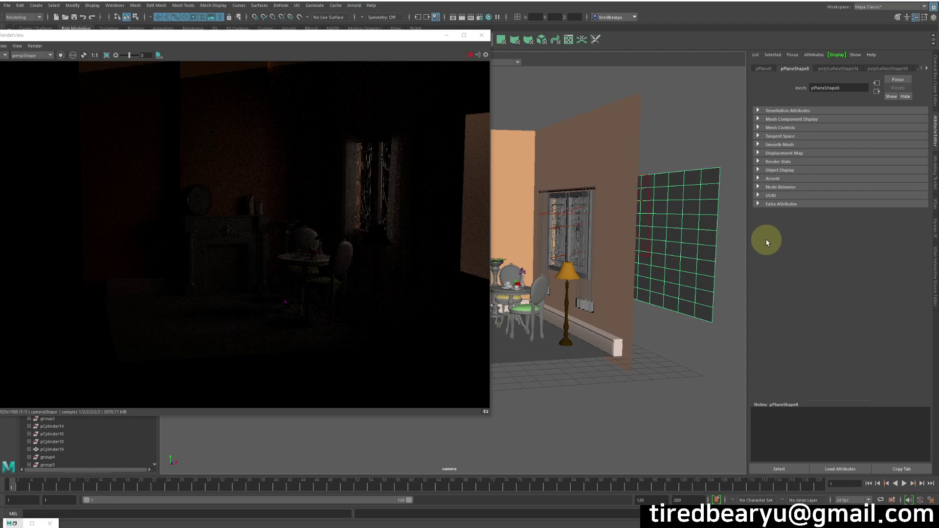
Show the plane's render visibility settings and nudge the camera view of the room
click(786, 166)
click(824, 171)
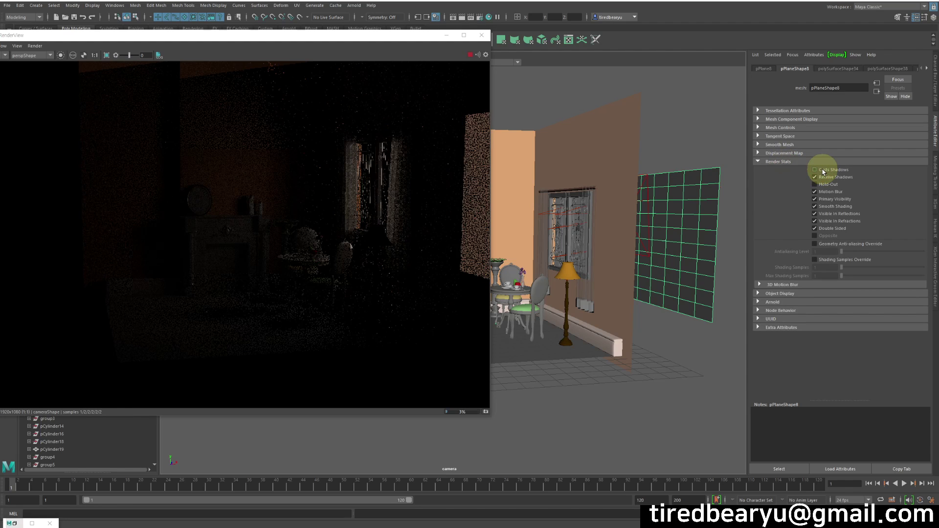
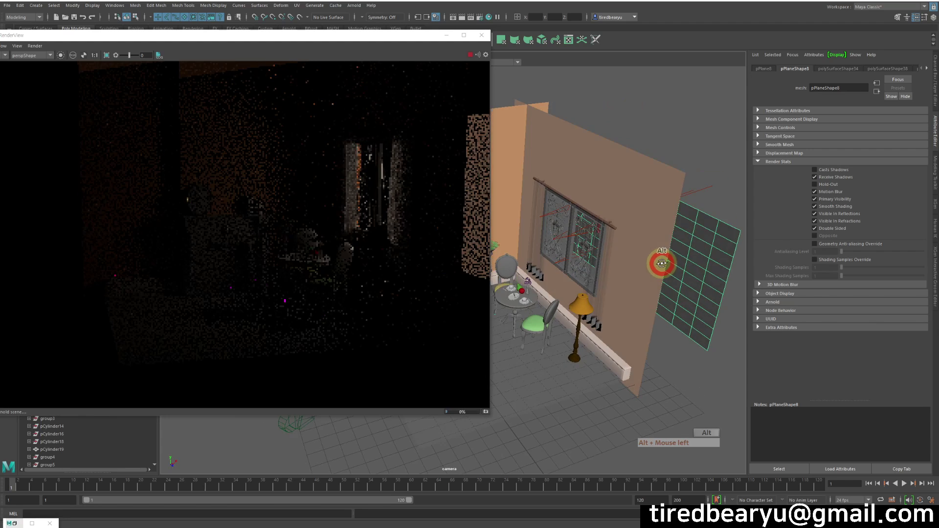
drag(701, 180, 709, 191)
Select the directional light and shift it so the grille shadows reach the floor
key(e)
click(579, 194)
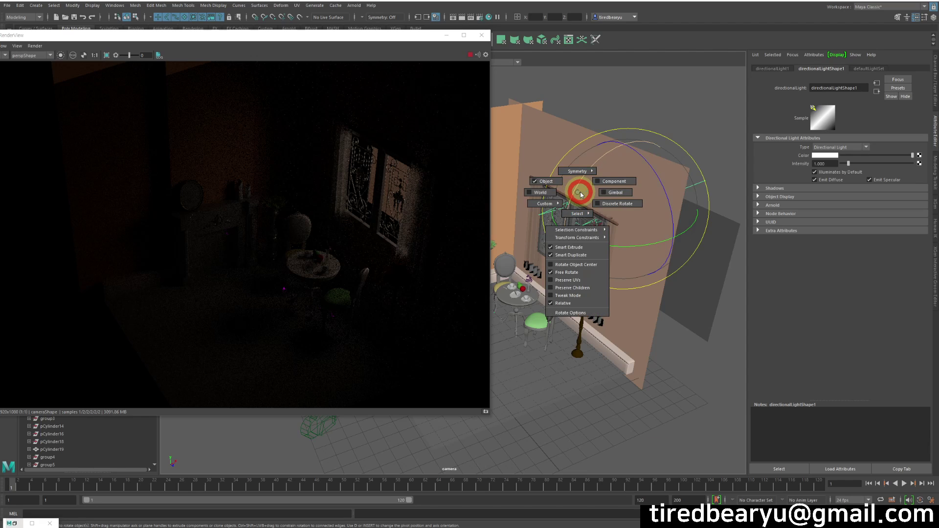
click(577, 190)
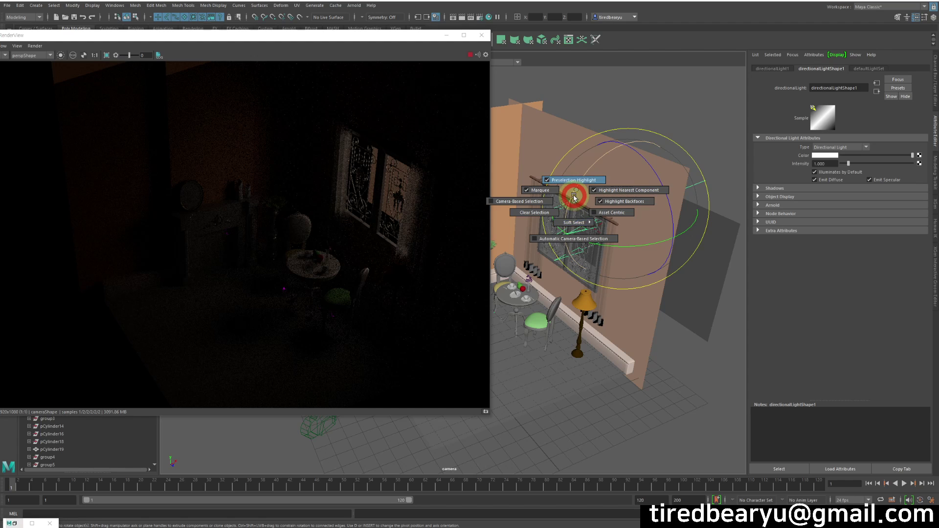
click(579, 207)
key(w)
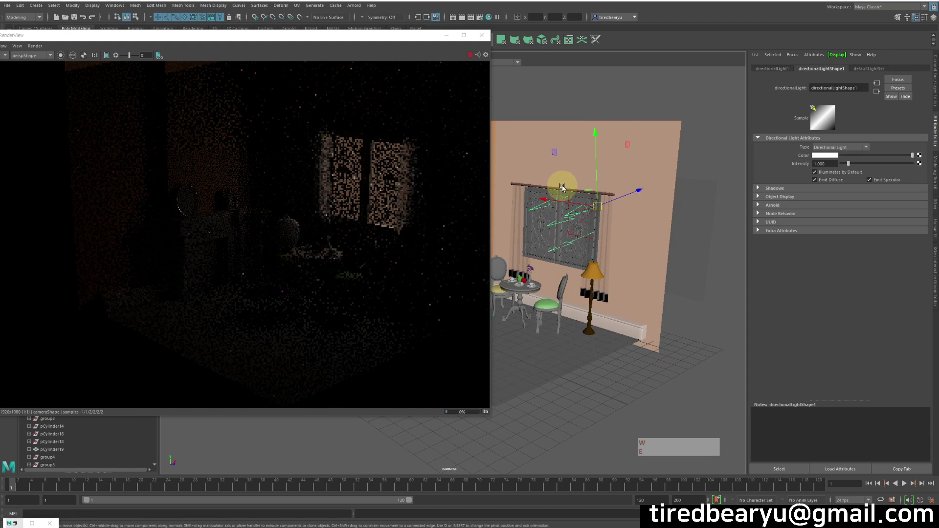
click(561, 177)
right_click(562, 178)
key(w)
key(e)
key(w)
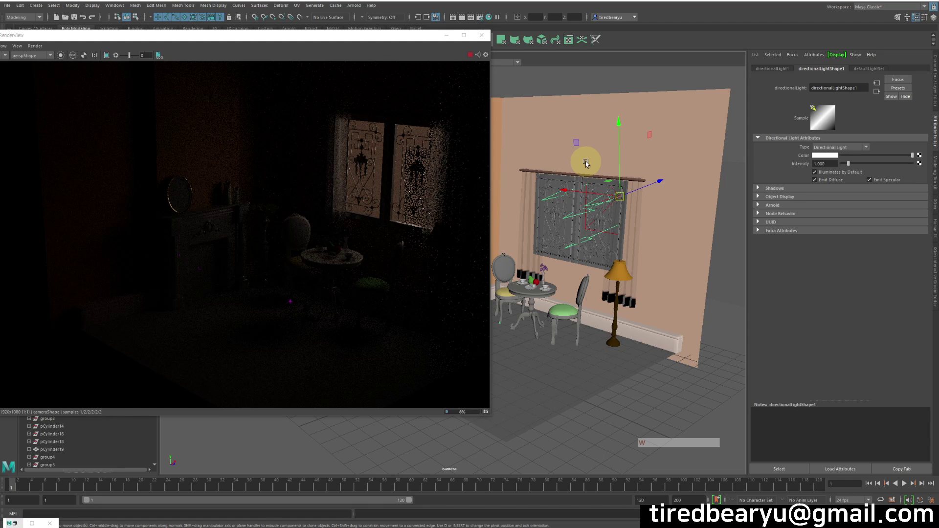
key(e)
click(588, 162)
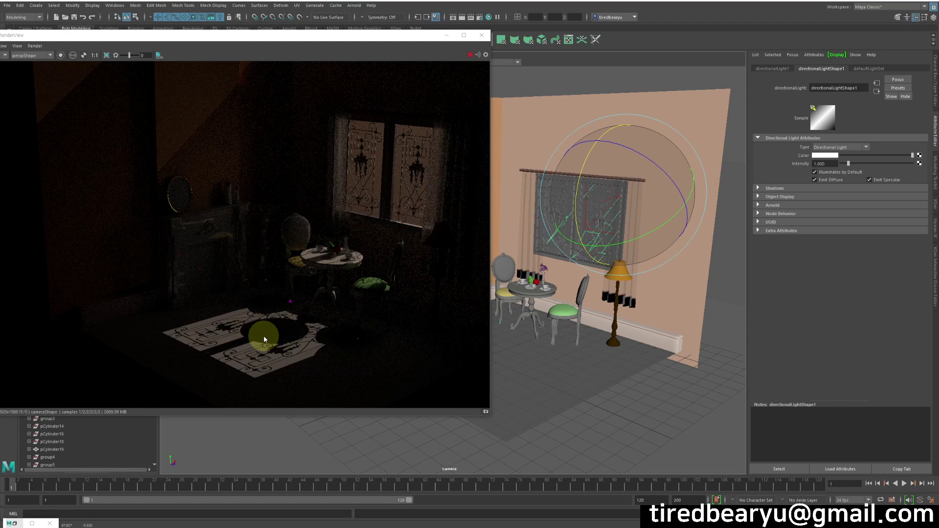
middle_click(637, 289)
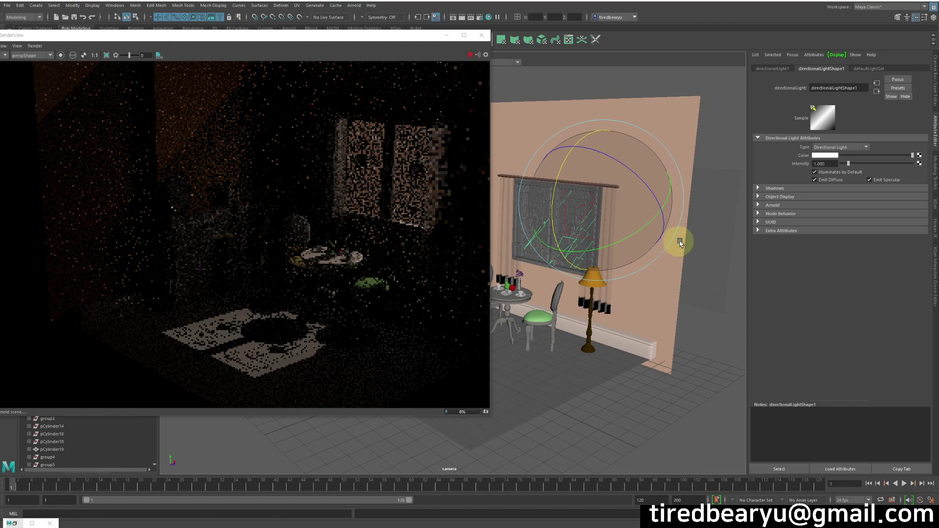
Orbit and dolly the camera closer to the ornate windows, fireplace mirror and table
click(683, 249)
click(662, 250)
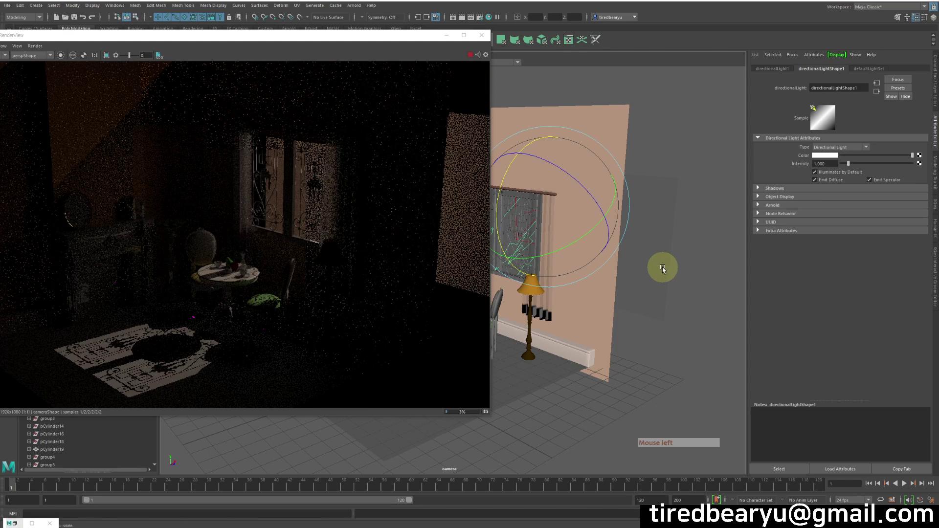
drag(655, 269, 644, 262)
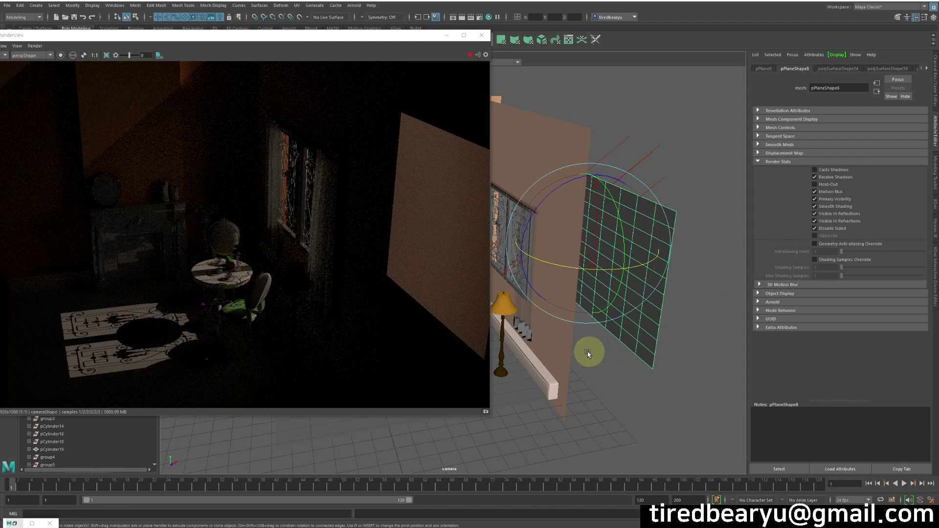
drag(589, 354, 623, 338)
middle_click(612, 346)
click(614, 353)
middle_click(673, 375)
right_click(685, 366)
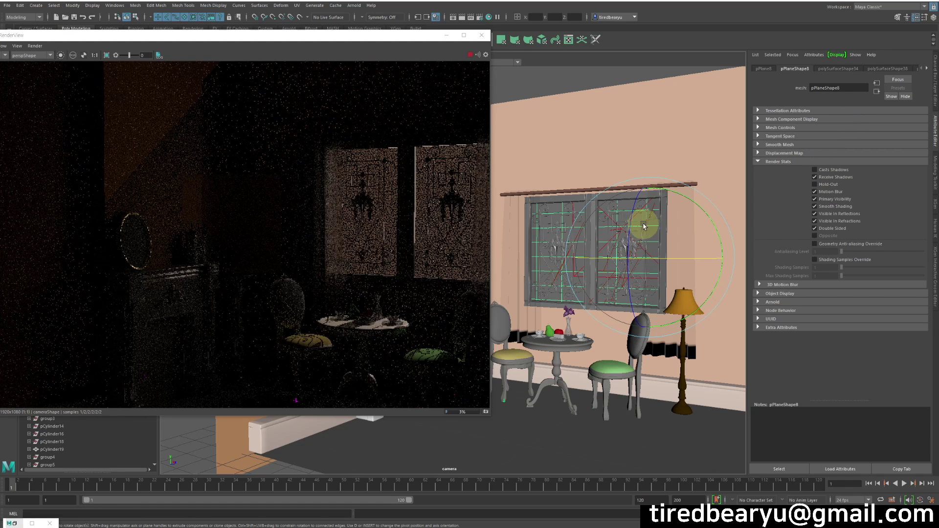
Undo a test change on the directional light, then rotate it so grille shadows cover the floor
key(z)
click(554, 287)
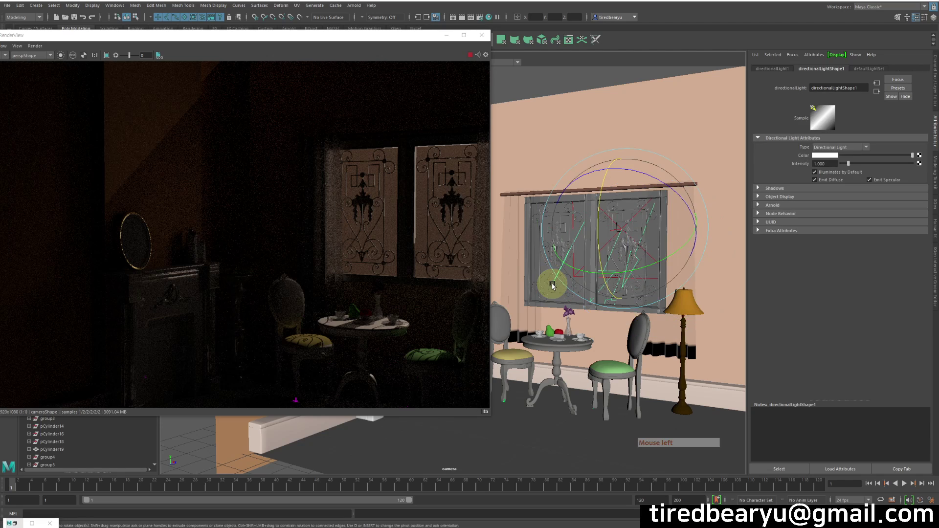
click(881, 164)
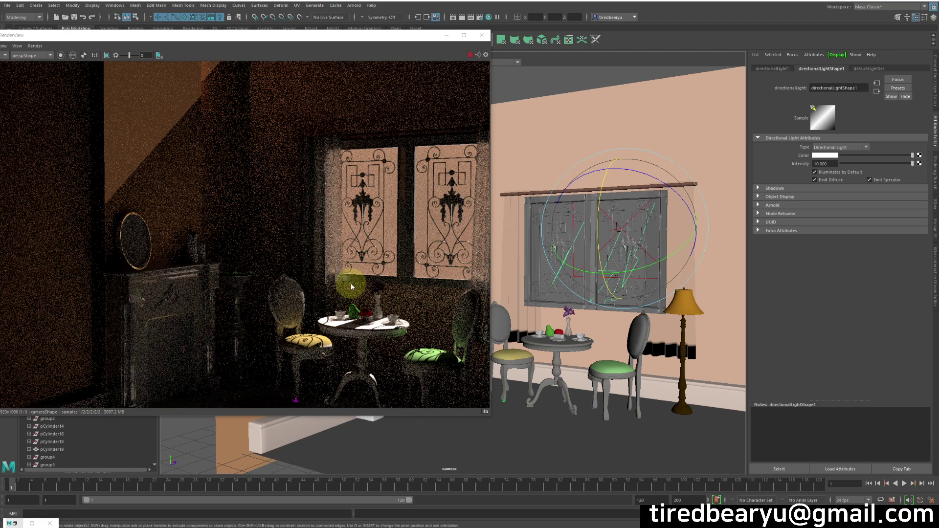
key(z)
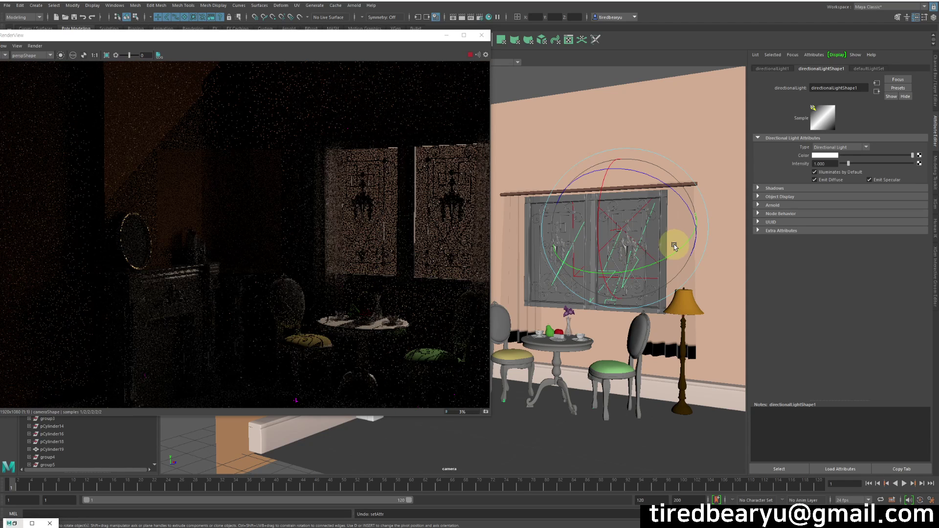
middle_click(675, 258)
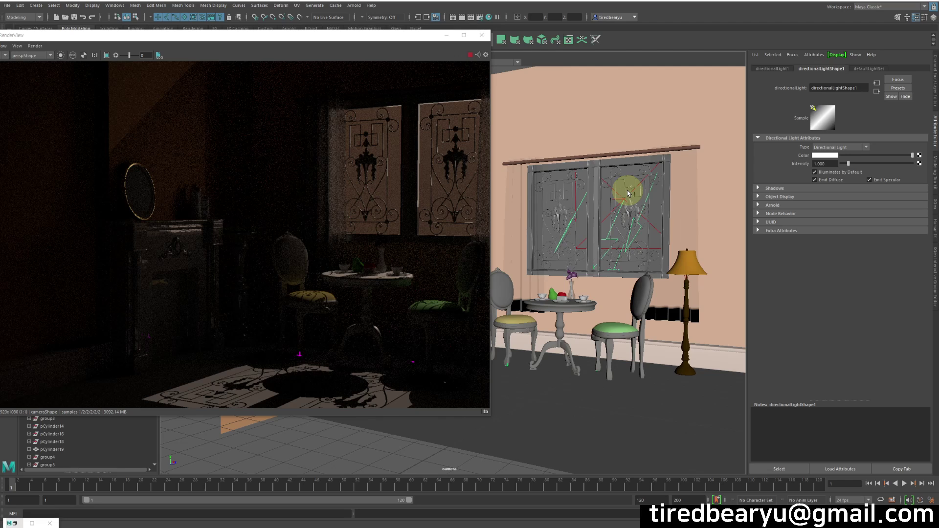
Select aiAreaLight1 and bring up its settings in the Attribute Editor
click(618, 199)
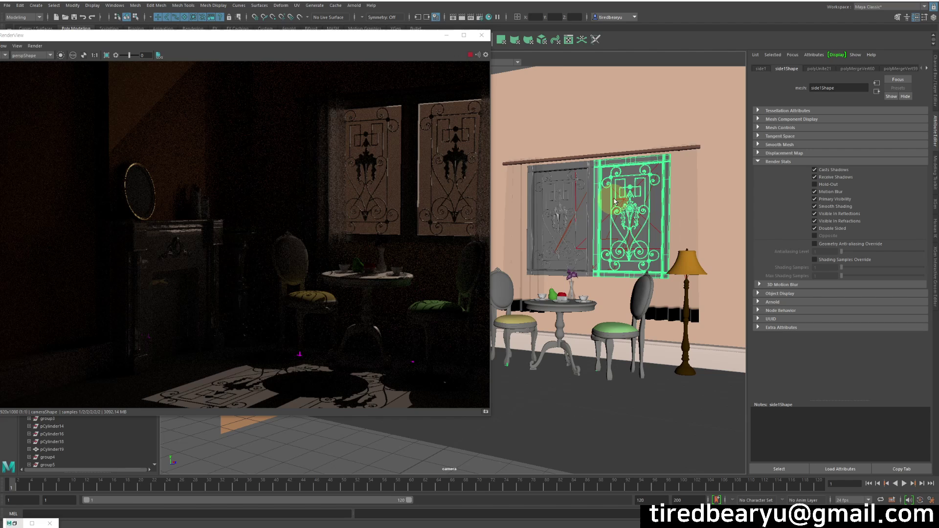
click(617, 198)
click(625, 201)
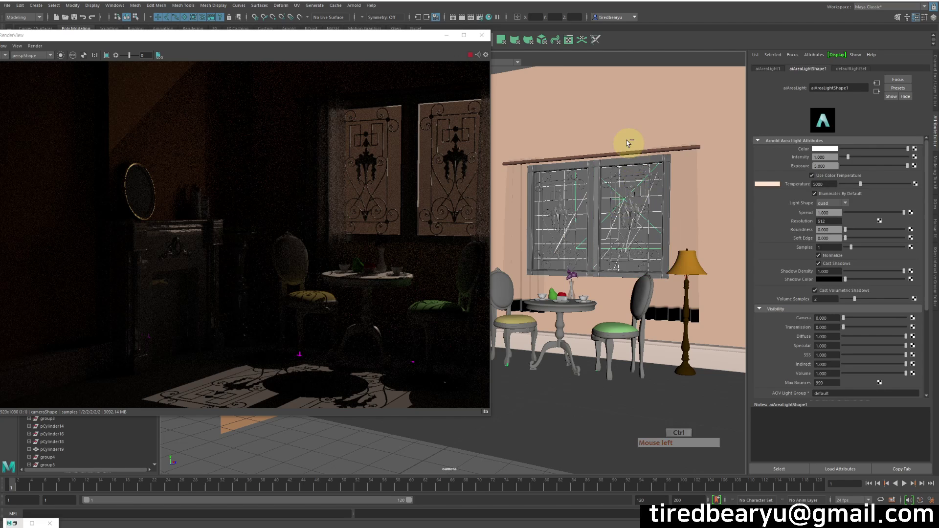
click(639, 142)
key(z)
click(543, 260)
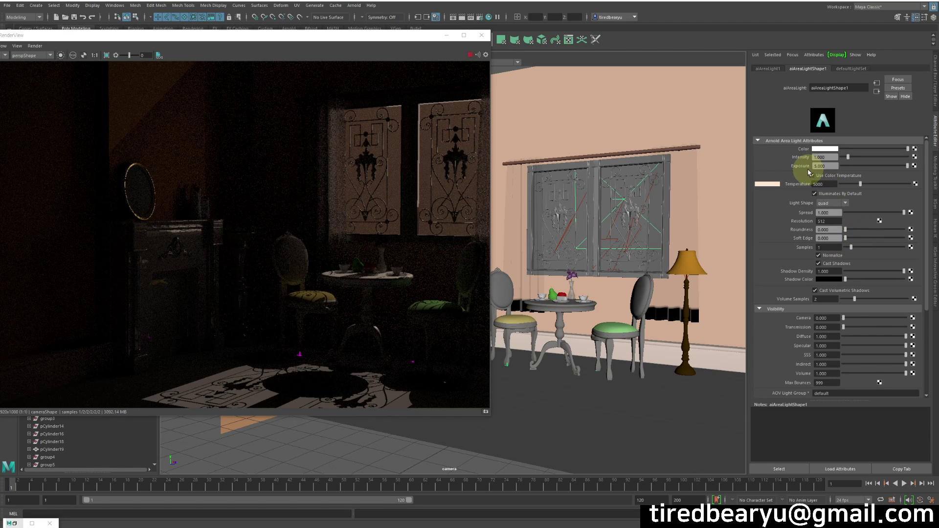
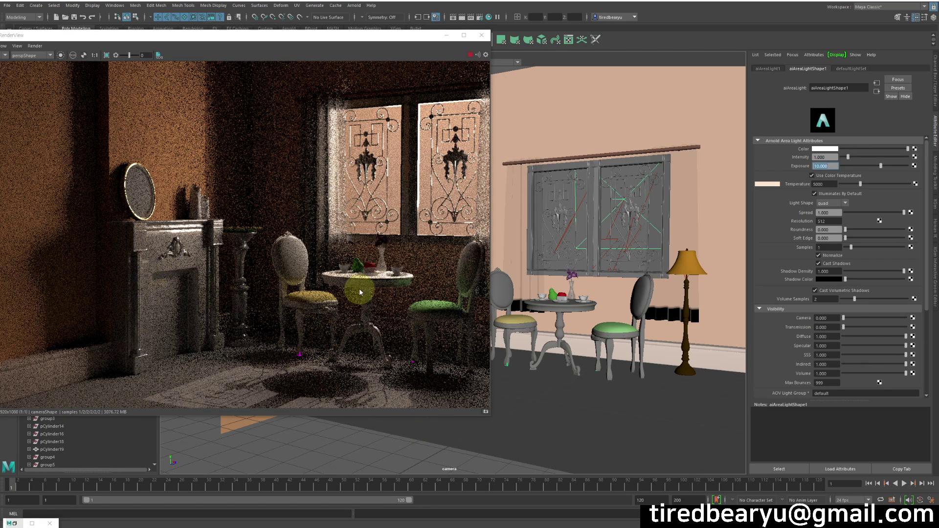
Maximize the Arnold RenderView and adjust the camera framing on the fireplace and table
click(306, 44)
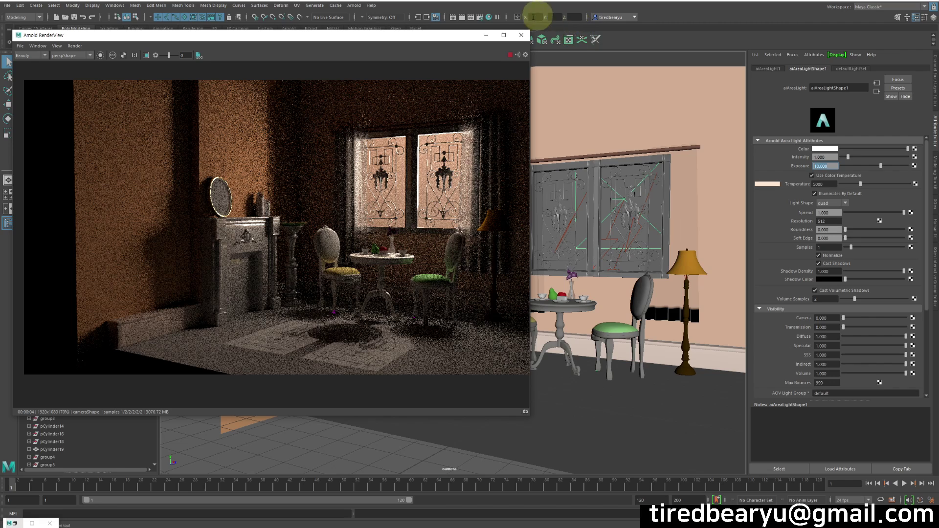
click(480, 21)
click(770, 235)
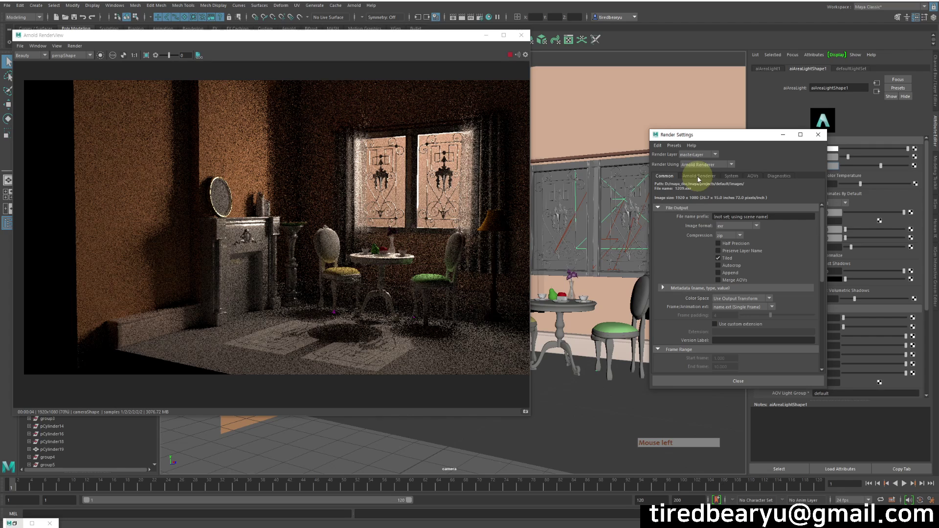
click(700, 180)
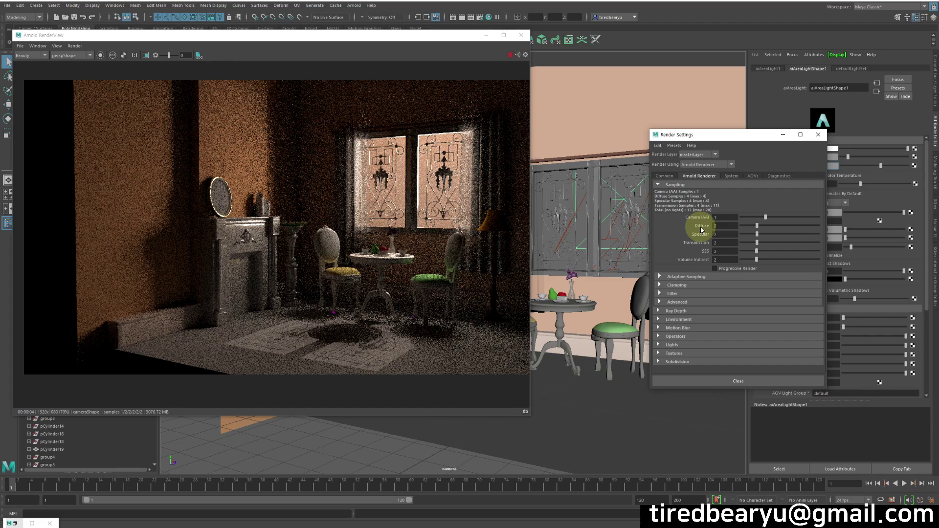
Re-render the re-framed room scene in the enlarged RenderView
click(773, 217)
click(778, 220)
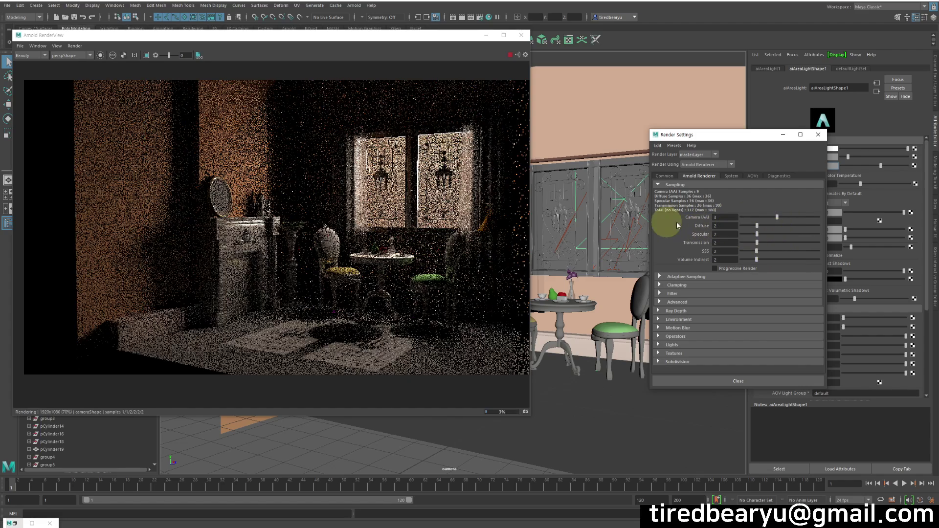
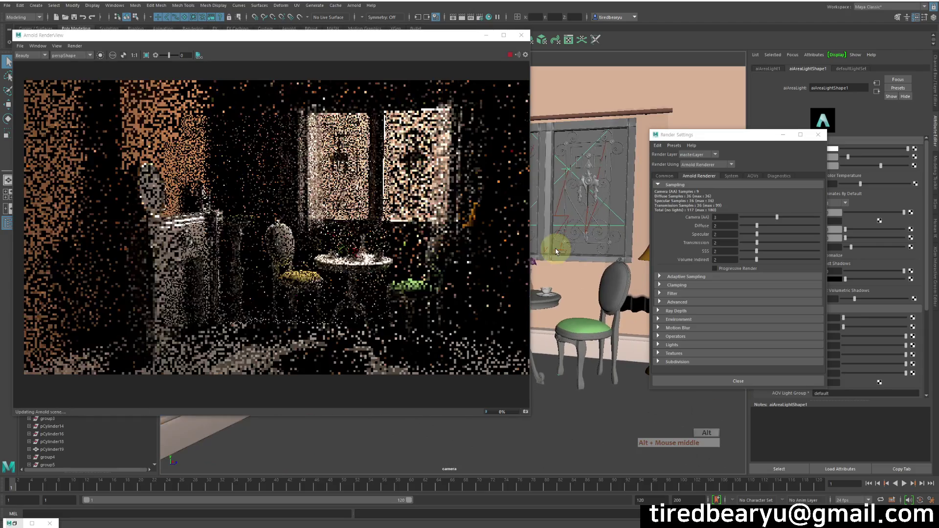
click(790, 218)
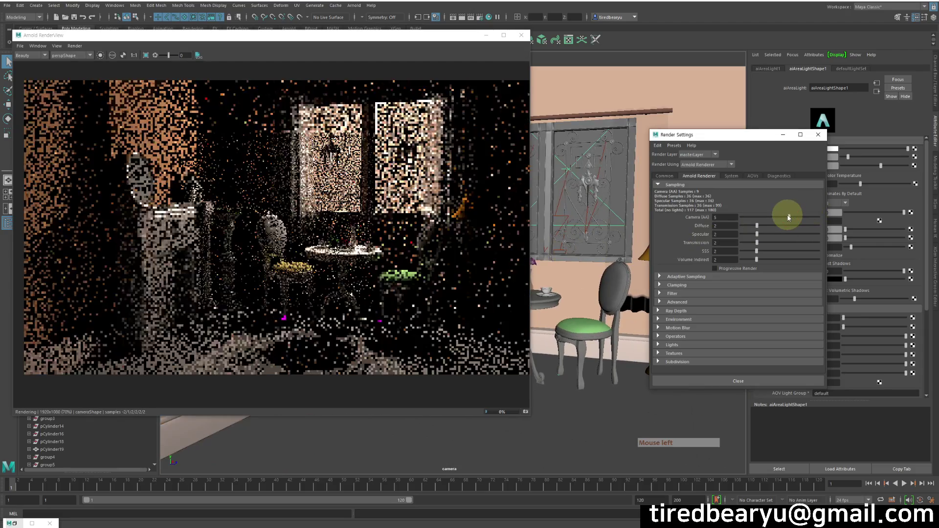